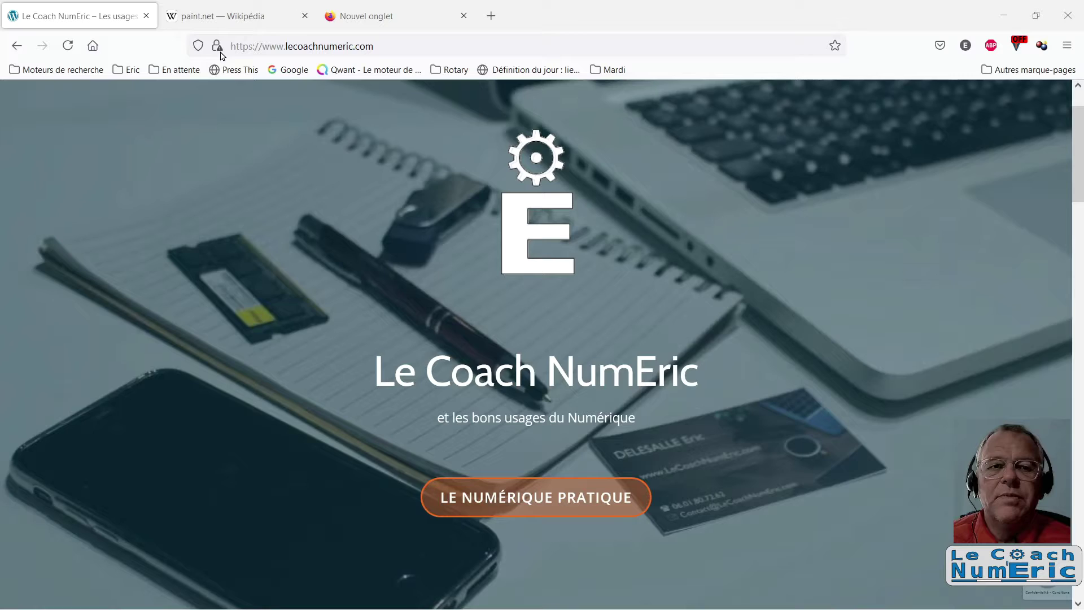
# Switch to the 'paint.net — Wikipédia' tab from the Le Coach NumEric homepage
pyautogui.moveTo(212, 19); pyautogui.dragTo(209, 404)
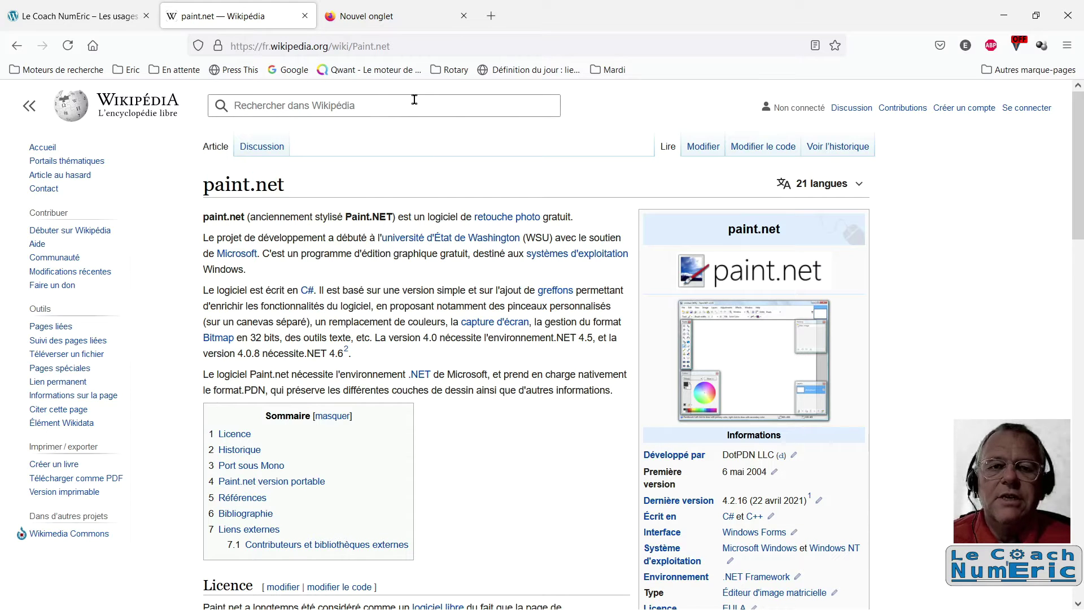
# Open Google in the blank new tab via the bookmarks toolbar
pyautogui.moveTo(395, 16); pyautogui.dragTo(290, 75)
pyautogui.moveTo(290, 75); pyautogui.dragTo(284, 374)
# Search Google for 'getpaint.net' to list the official Paint.NET site
pyautogui.write('getpaint')
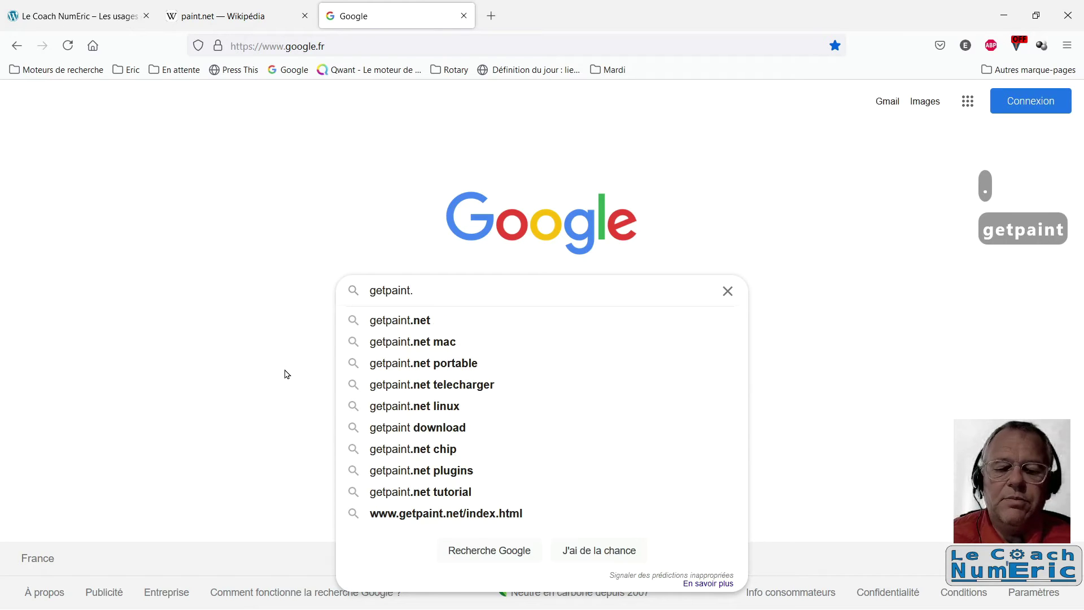
pyautogui.write('net')
pyautogui.press('Return')
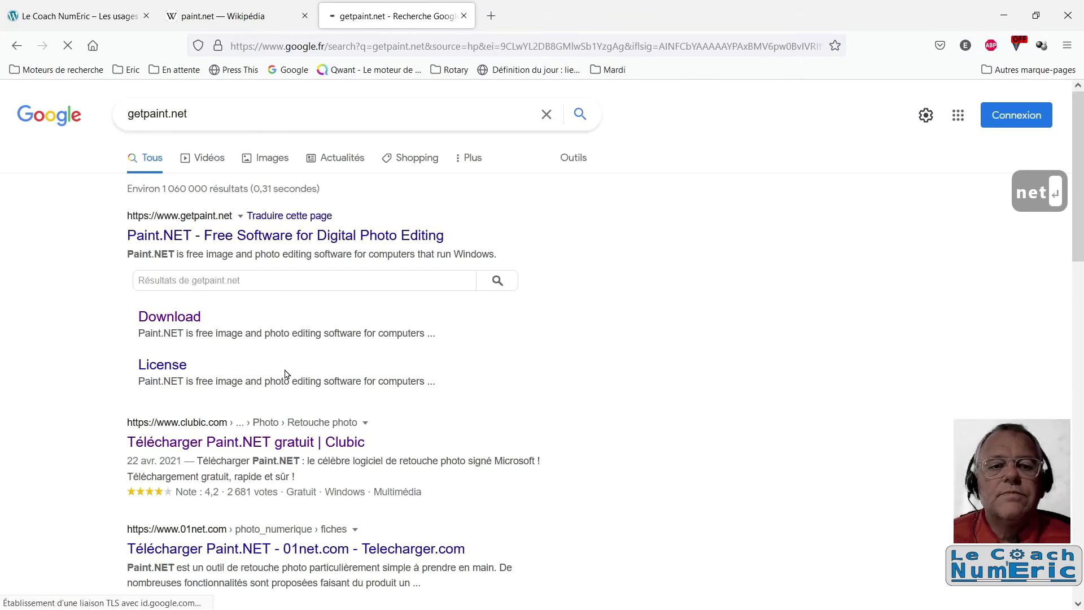
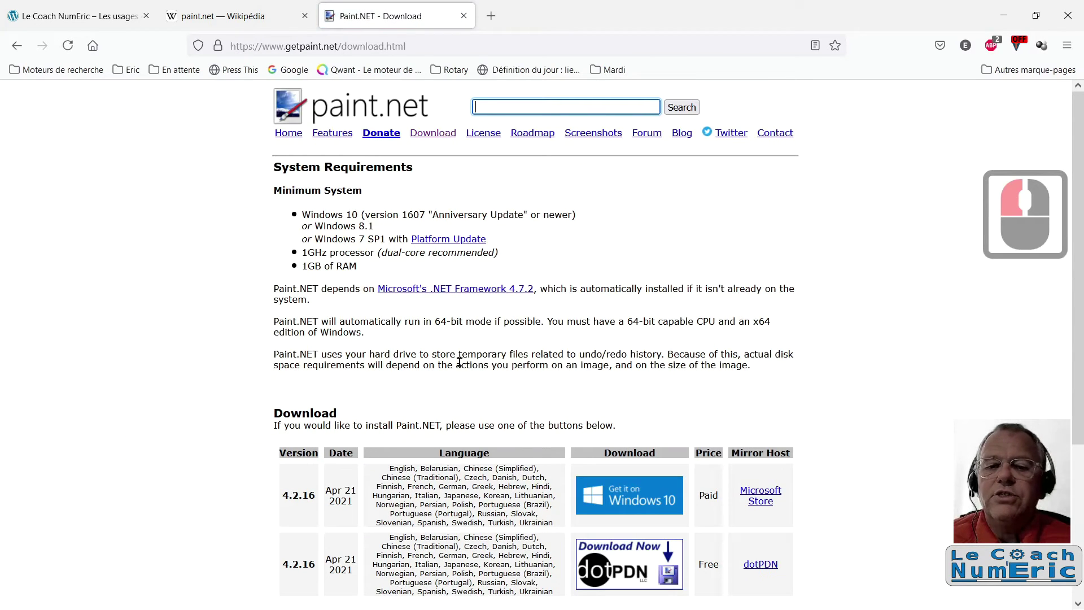
# Scroll the Paint.NET download page down to the table of download options
pyautogui.scroll(-3)
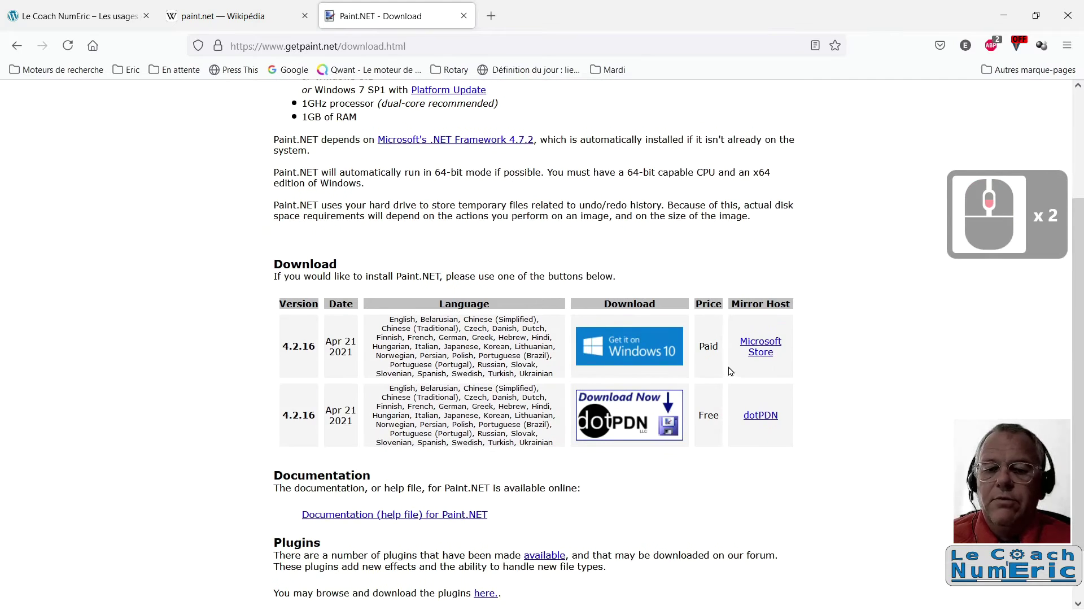